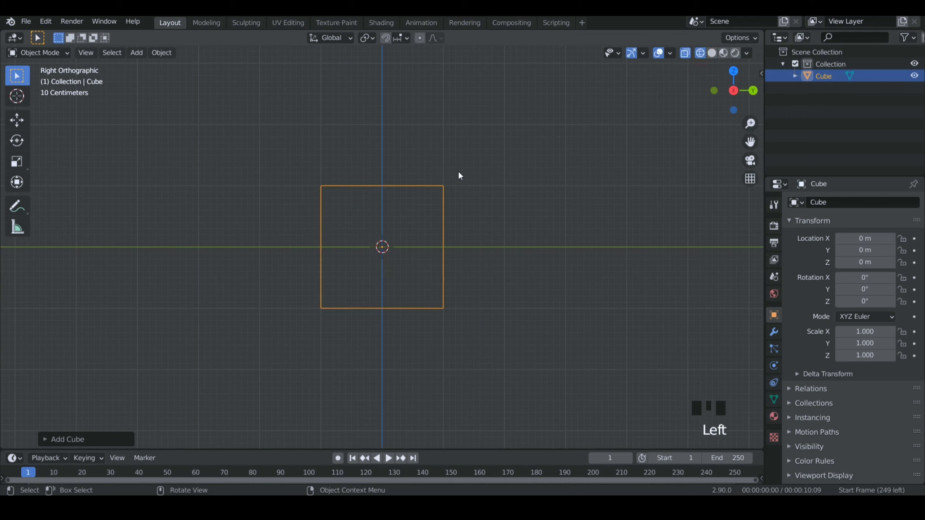
In Edit Mode, move the cube's edges to thin, narrow and heighten it into an upright panel
key(Tab)
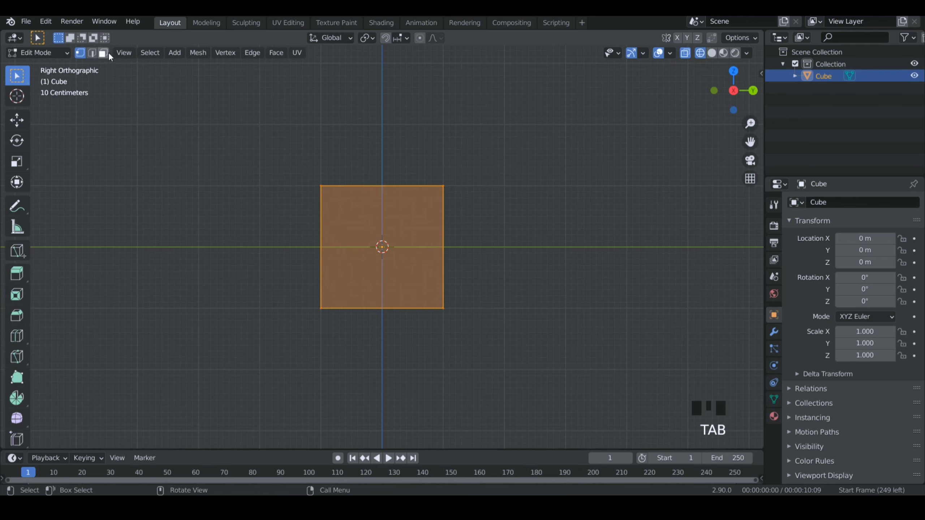
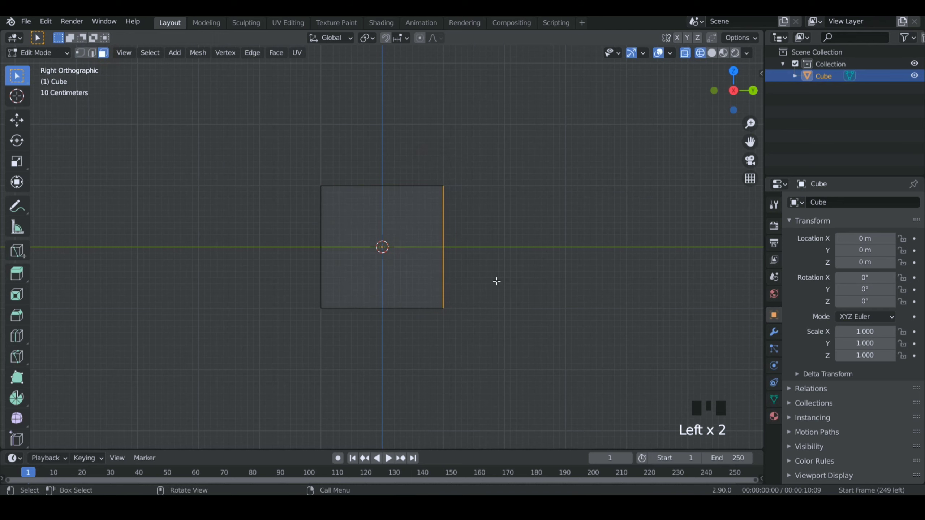
key(g)
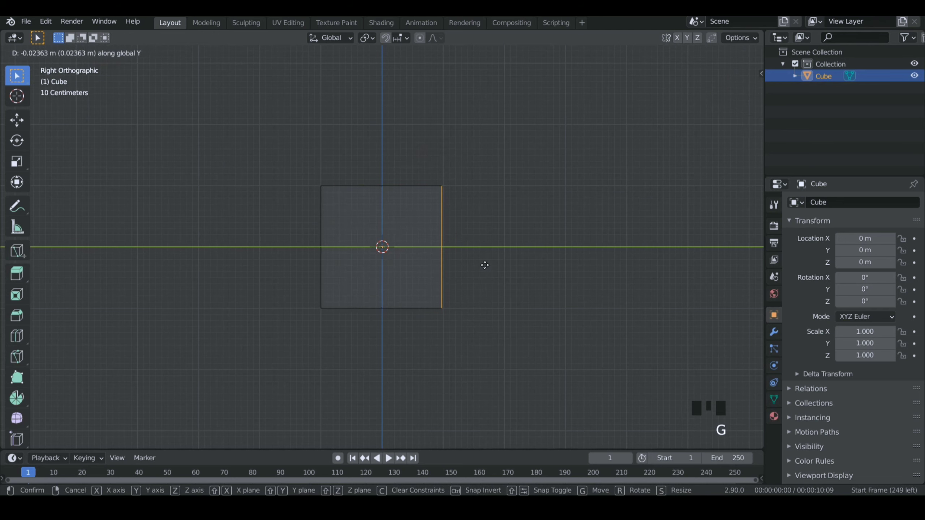
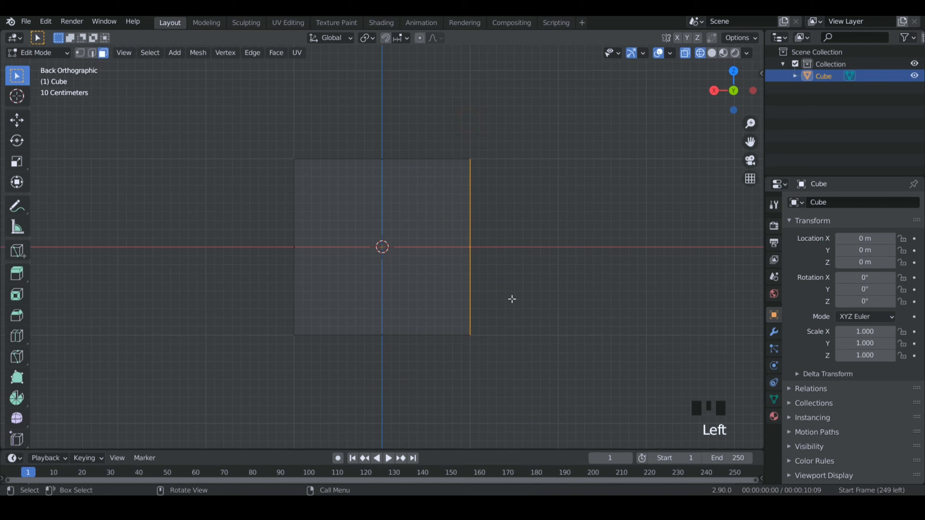
key(g)
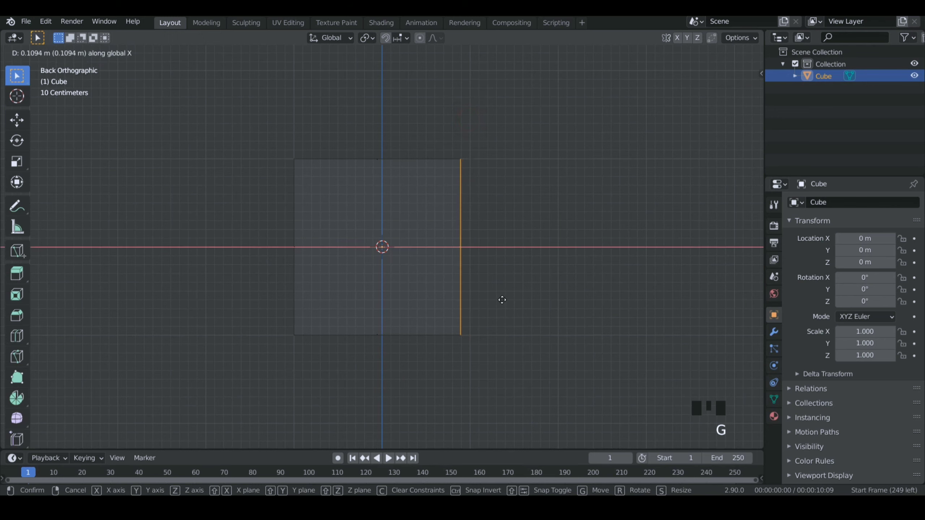
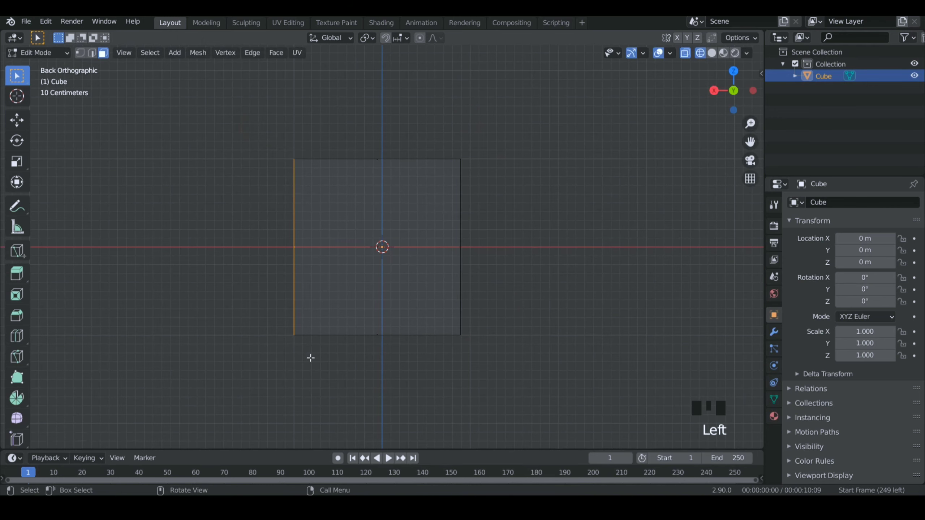
key(g)
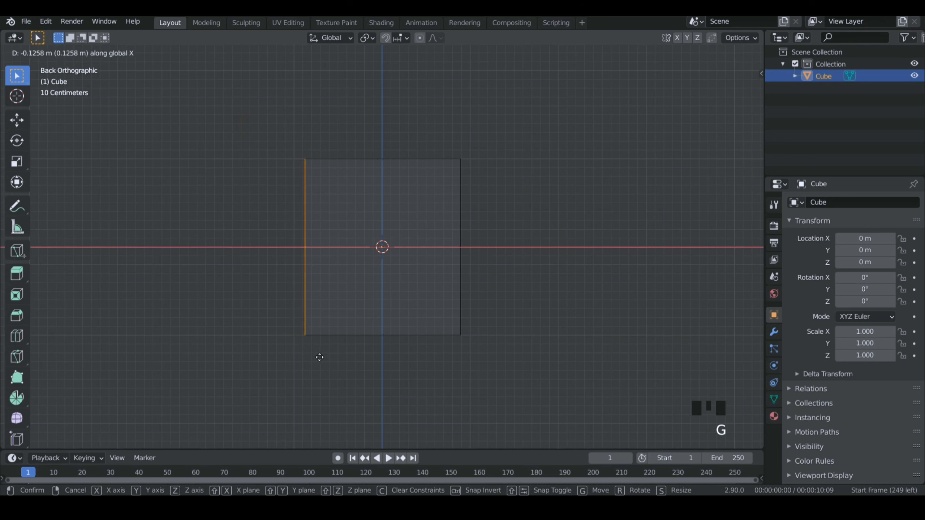
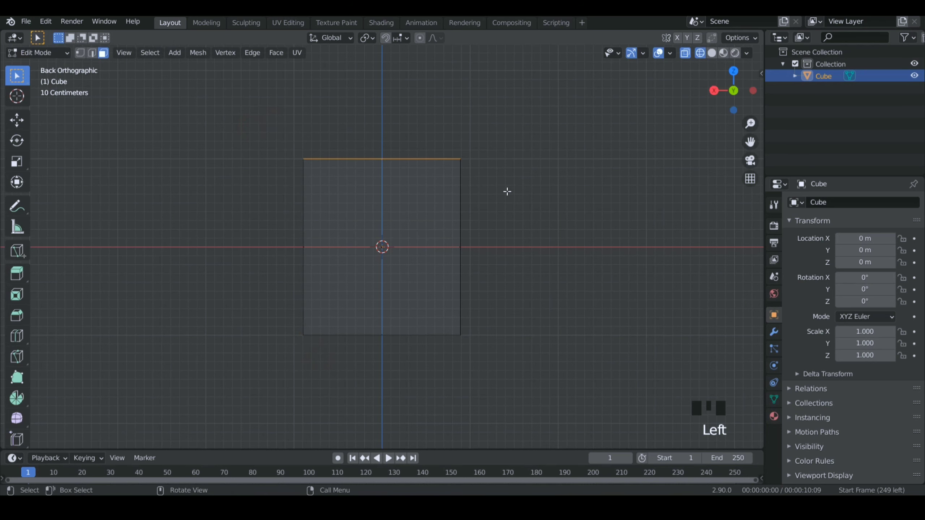
key(g)
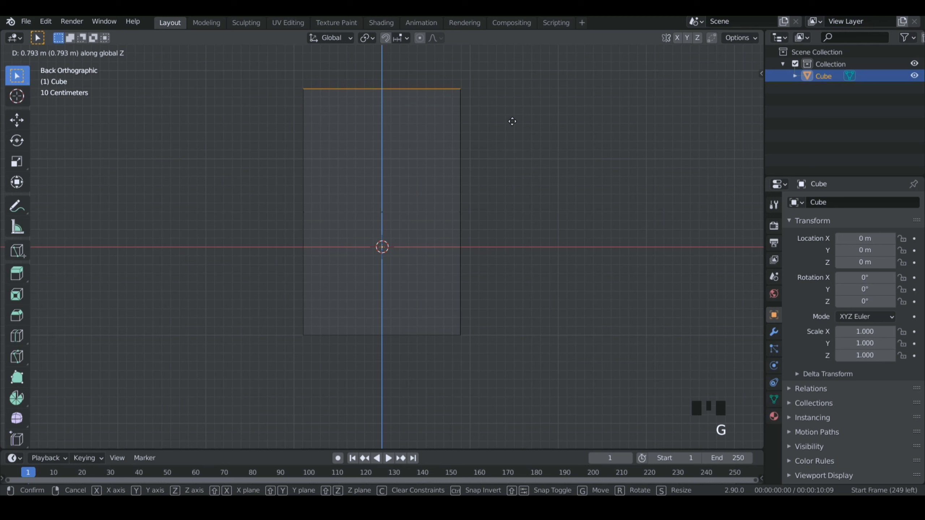
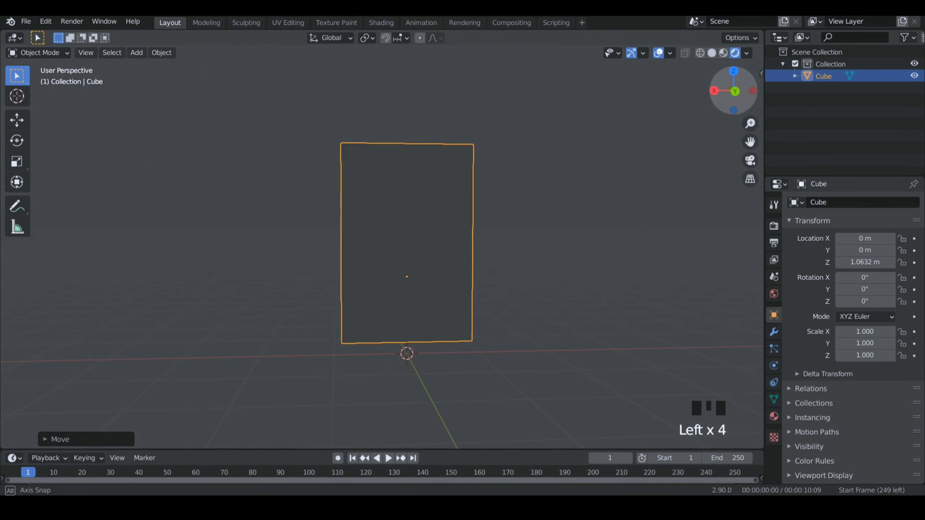
Re-enter mesh editing and switch to edge select for the panel's top corners
double_click(711, 55)
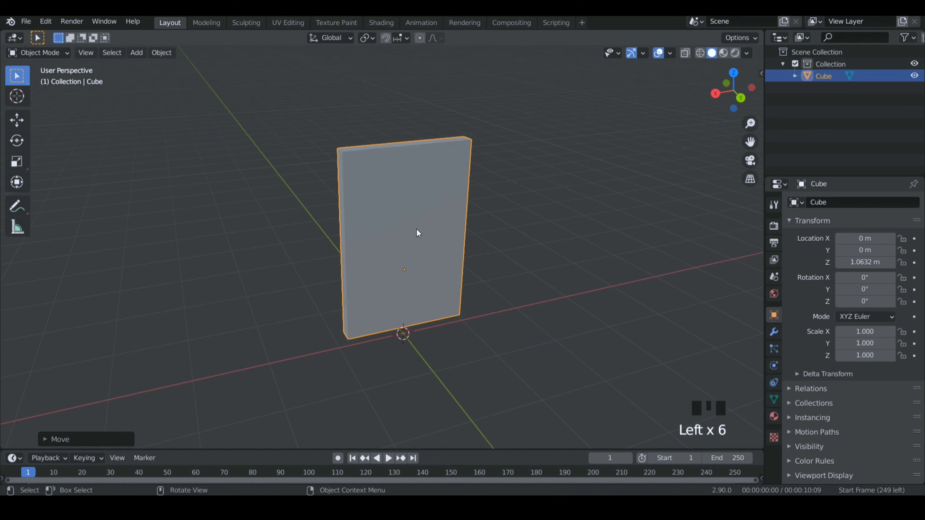
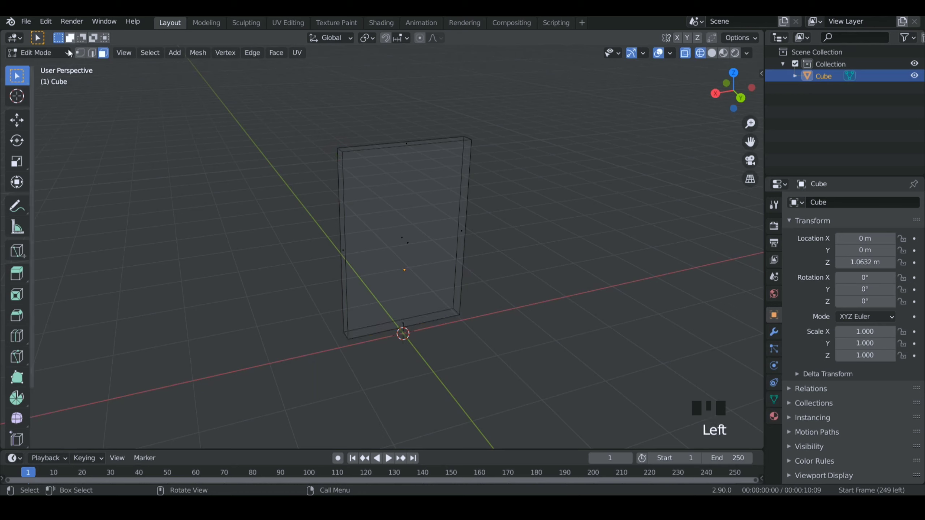
click(96, 52)
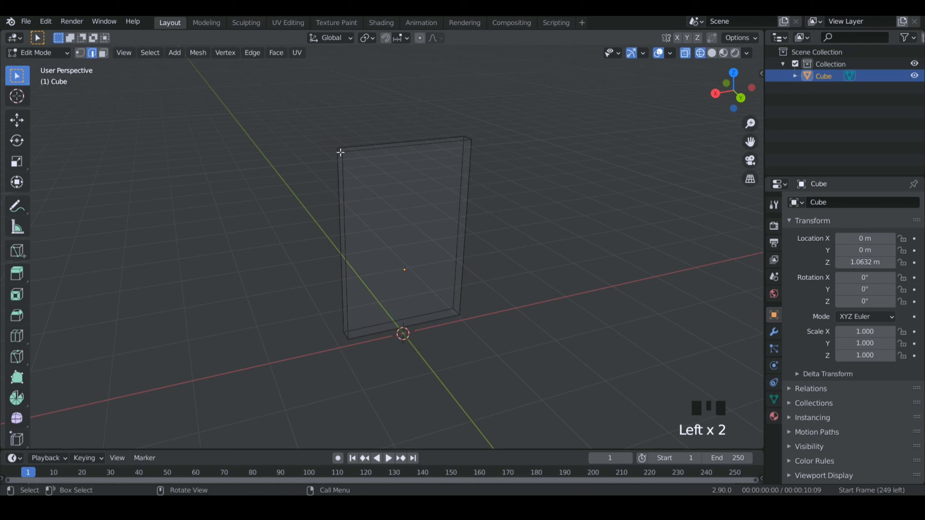
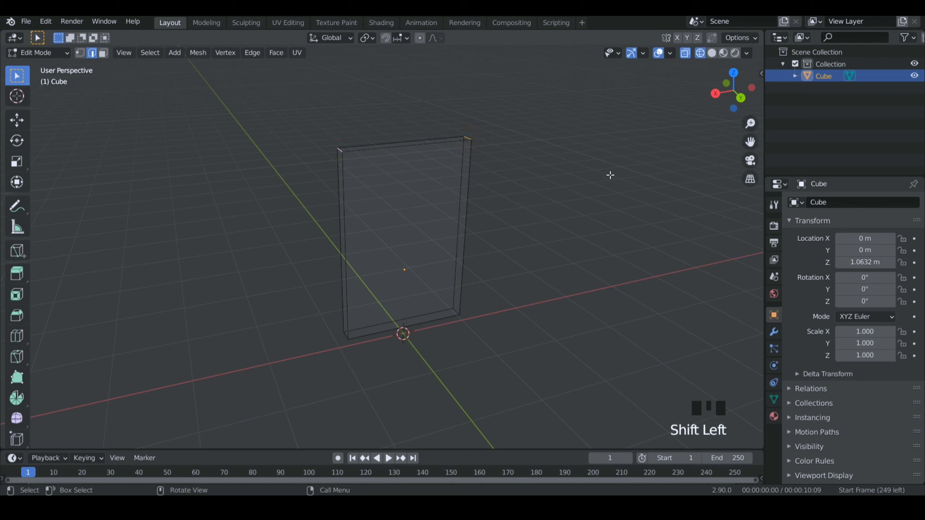
Bevel the top corner edges with Ctrl+B into a smooth rounded arch
key(ctrl+b)
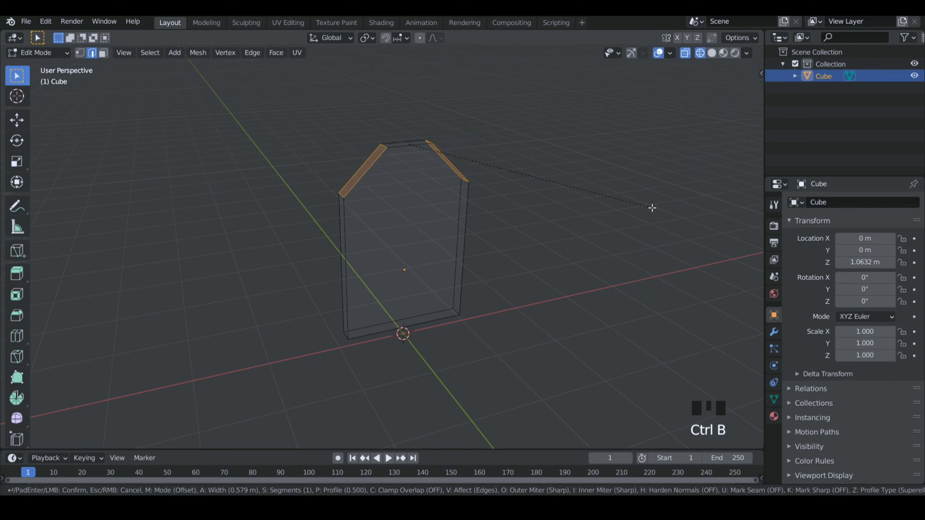
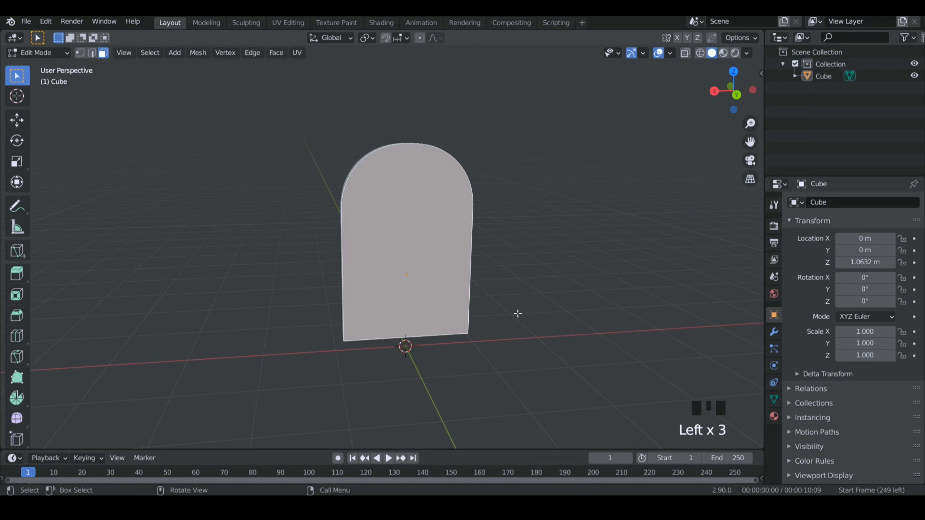
Inset the arched front face to form a thin rim around the mirror
key(i)
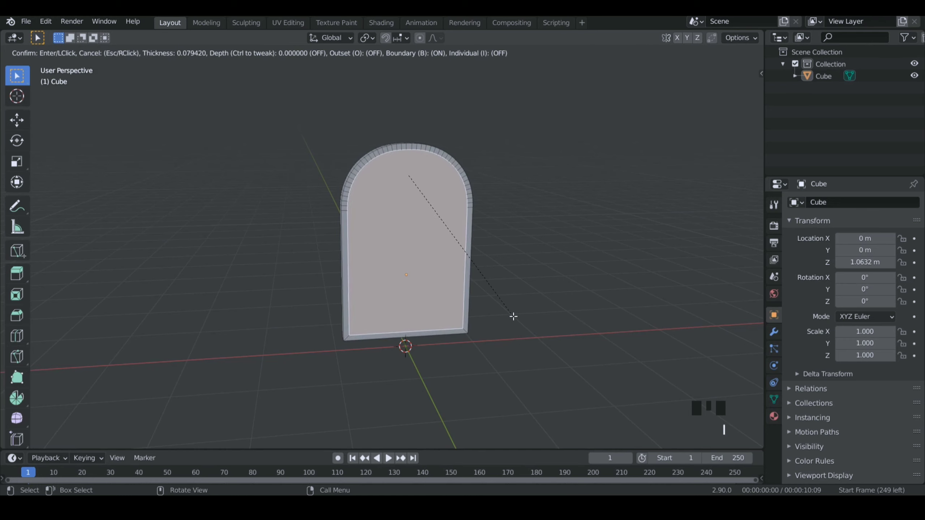
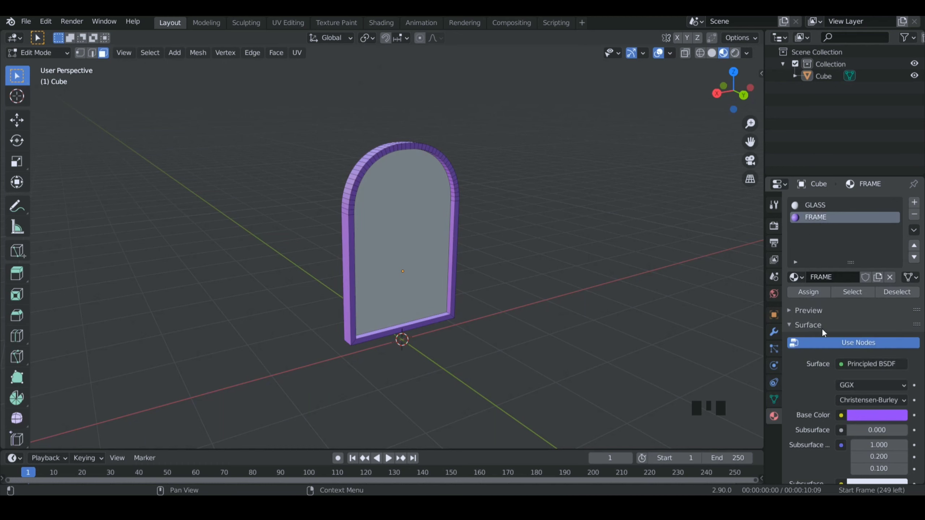
Give the GLASS material a white glass colour and show the scene in rendered shading
click(821, 203)
drag(859, 368, 880, 406)
click(881, 406)
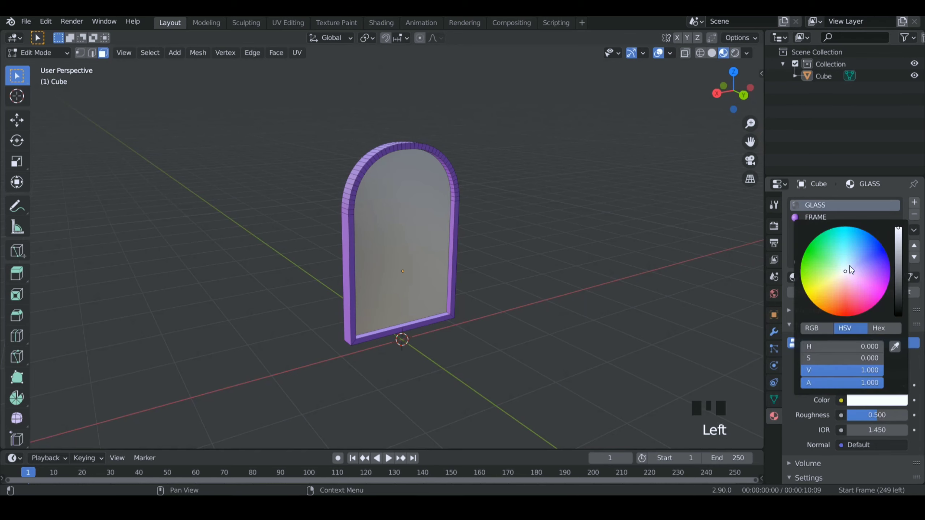
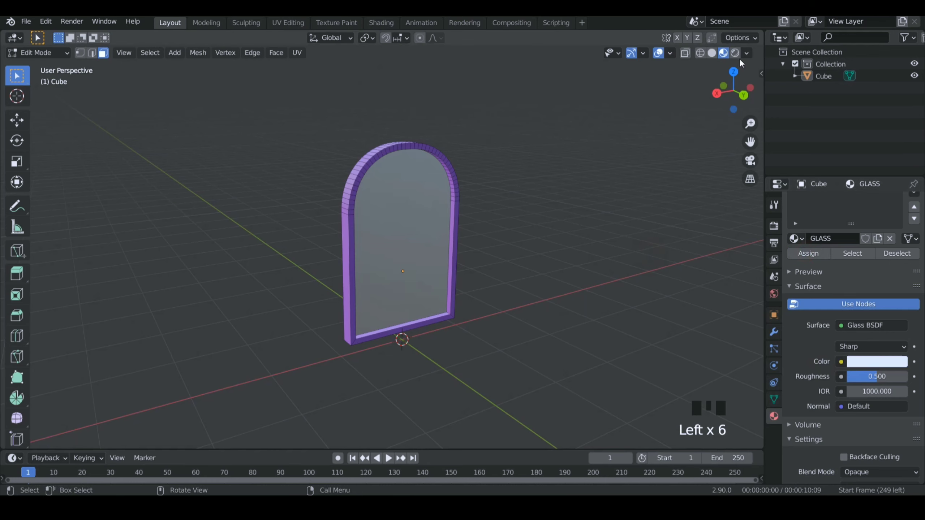
double_click(738, 59)
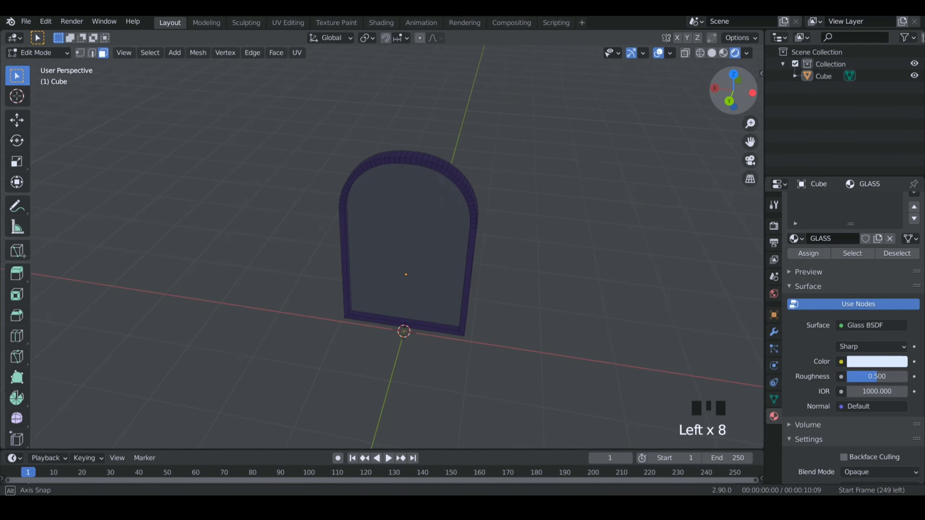
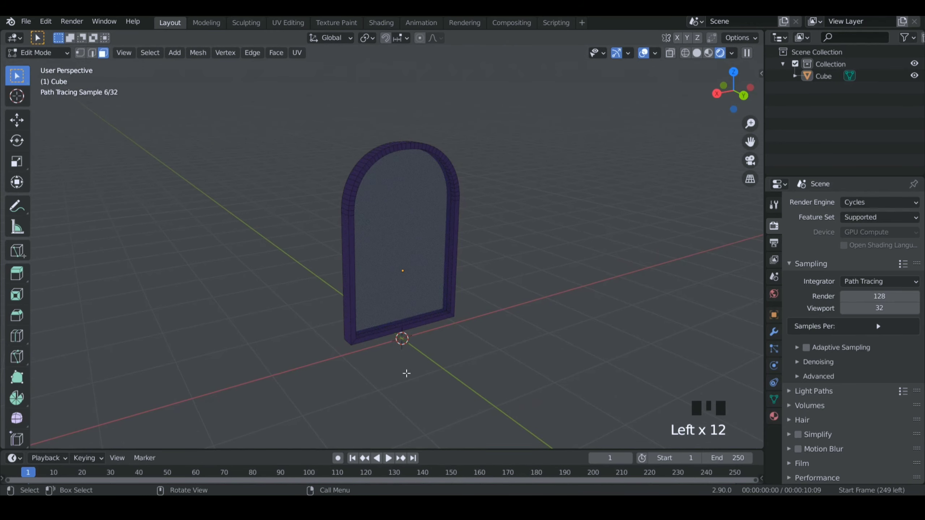
Leave edit mode and add an icosphere at the origin beside the mirror
key(shift+a)
key(Tab)
key(shift+a)
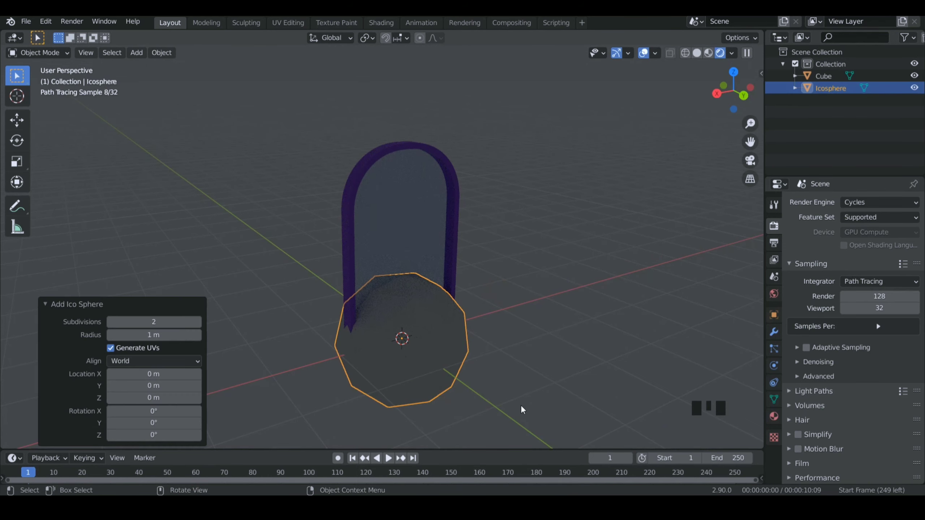
Scale the icosphere to about 0.527 and bring up the Add menu again
key(s)
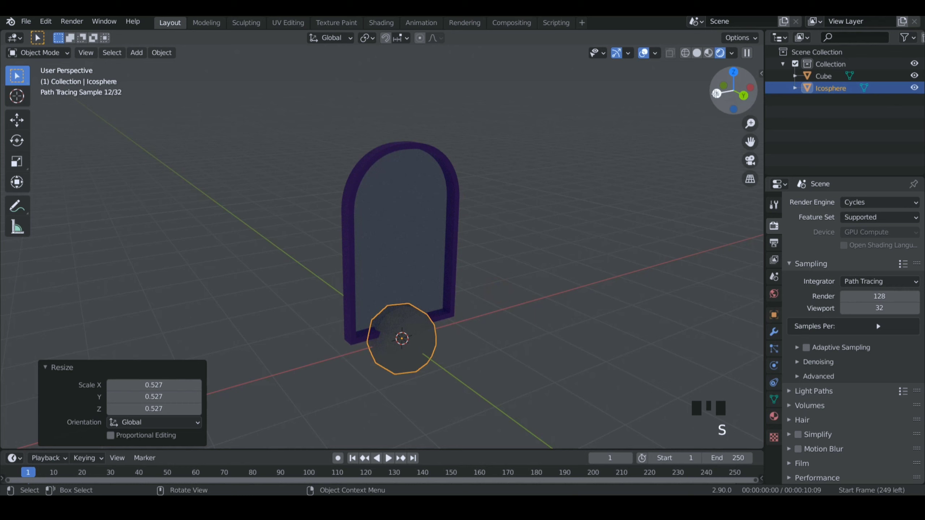
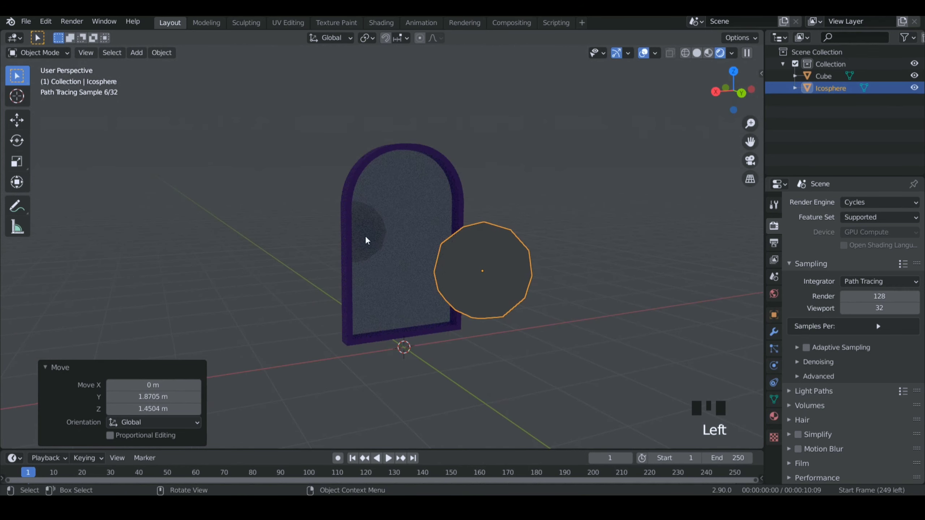
key(shift+a)
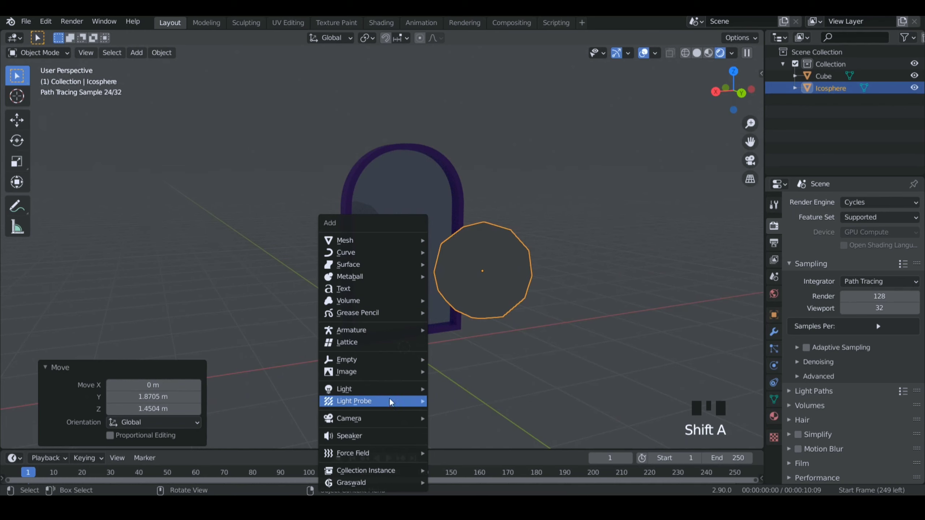
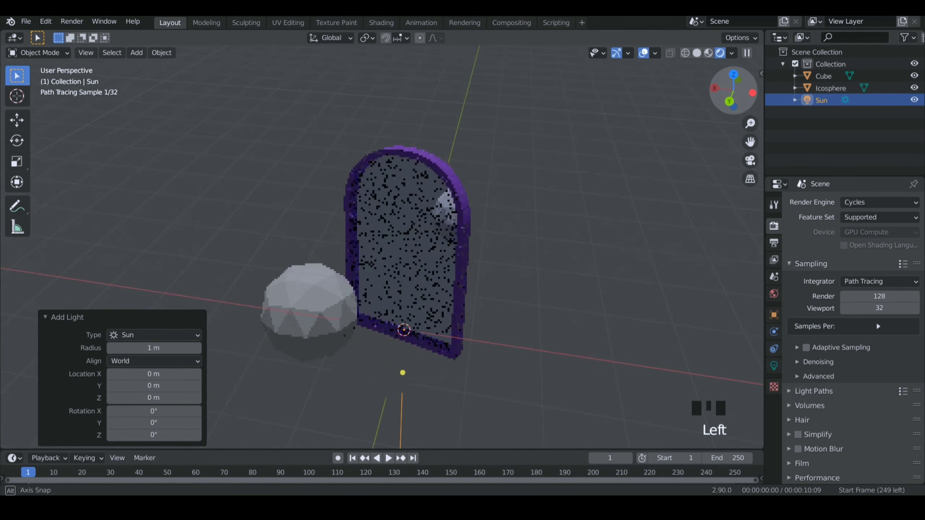
Raise the sun lamp's strength to 5, then select the icosphere
scroll(up, 3)
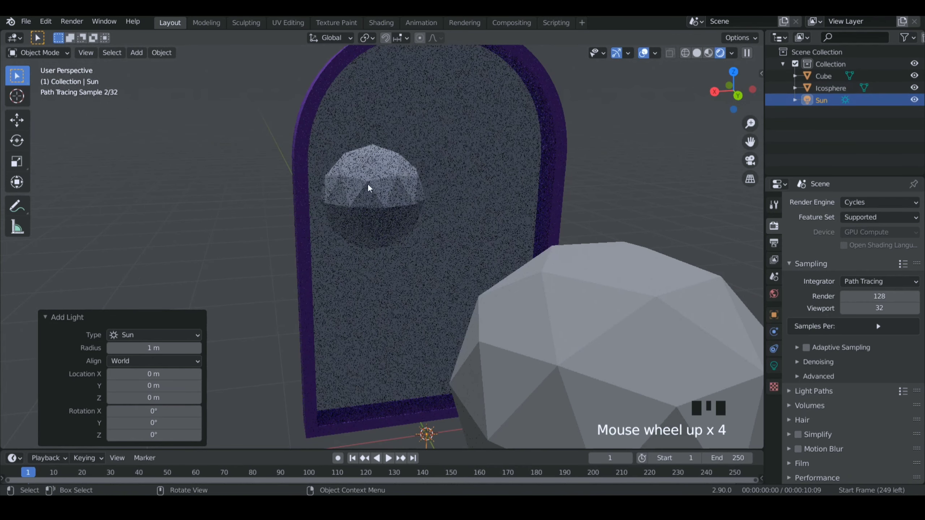
scroll(down, 3)
click(778, 366)
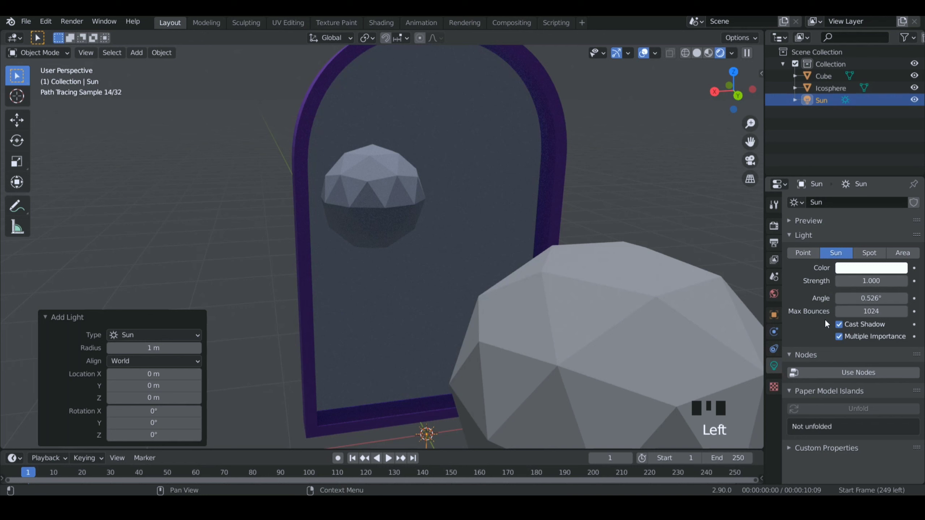
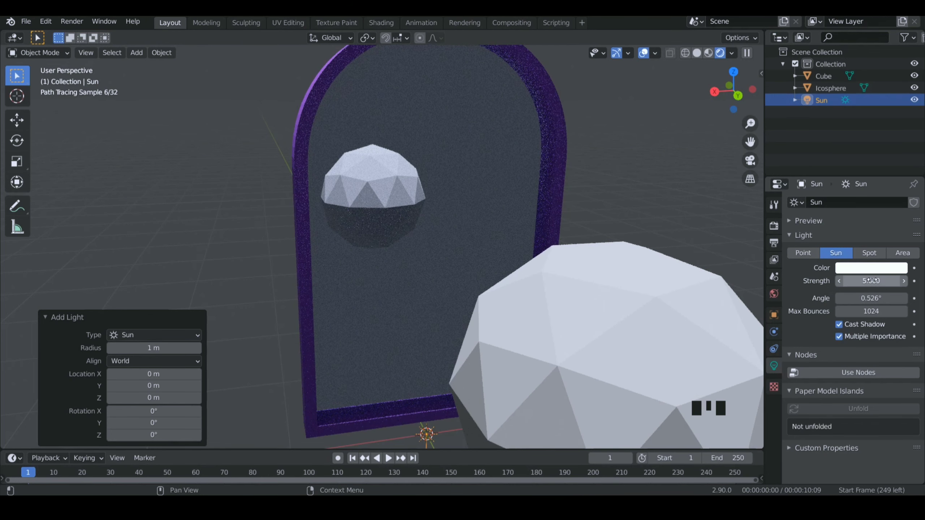
scroll(down, 3)
drag(431, 286, 476, 304)
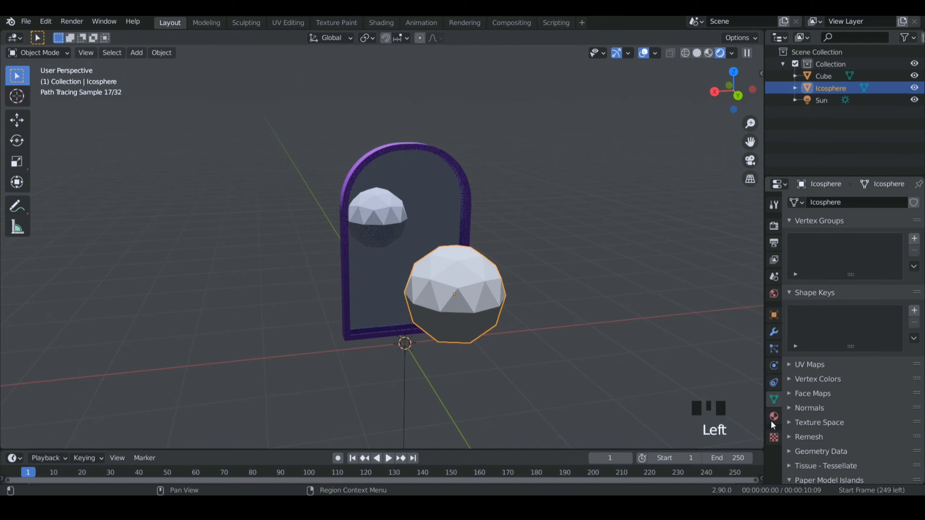
Drag the icosphere's Base Color wheel toward a vivid pink-red/orange
click(777, 421)
drag(858, 246, 869, 336)
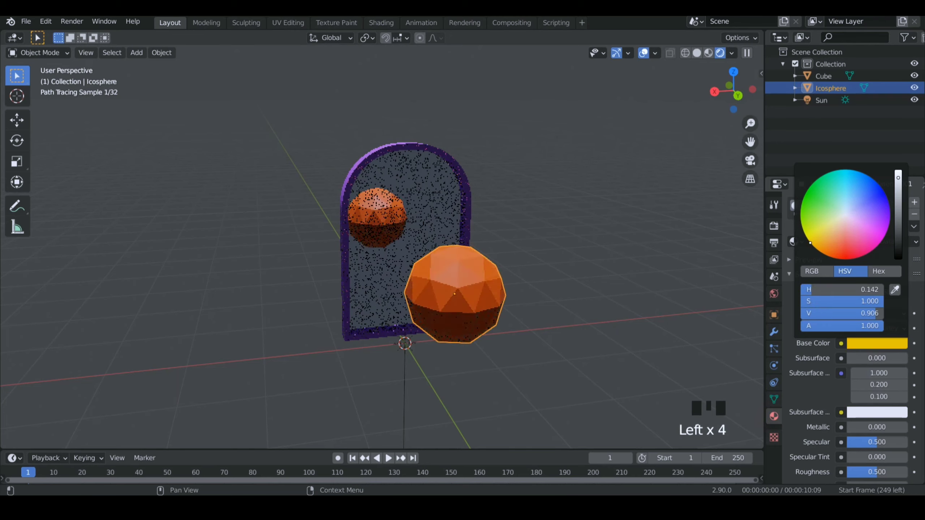